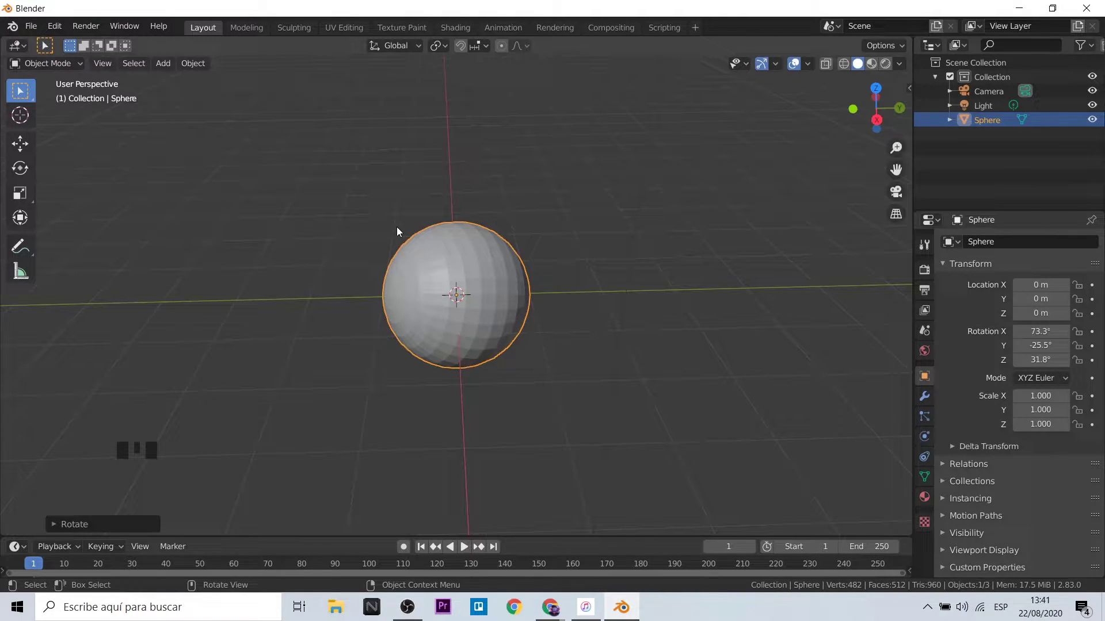
Step: In Edit Mode, rotate the whole sphere mesh from front and side views so its pole faces forward
key("Tab")
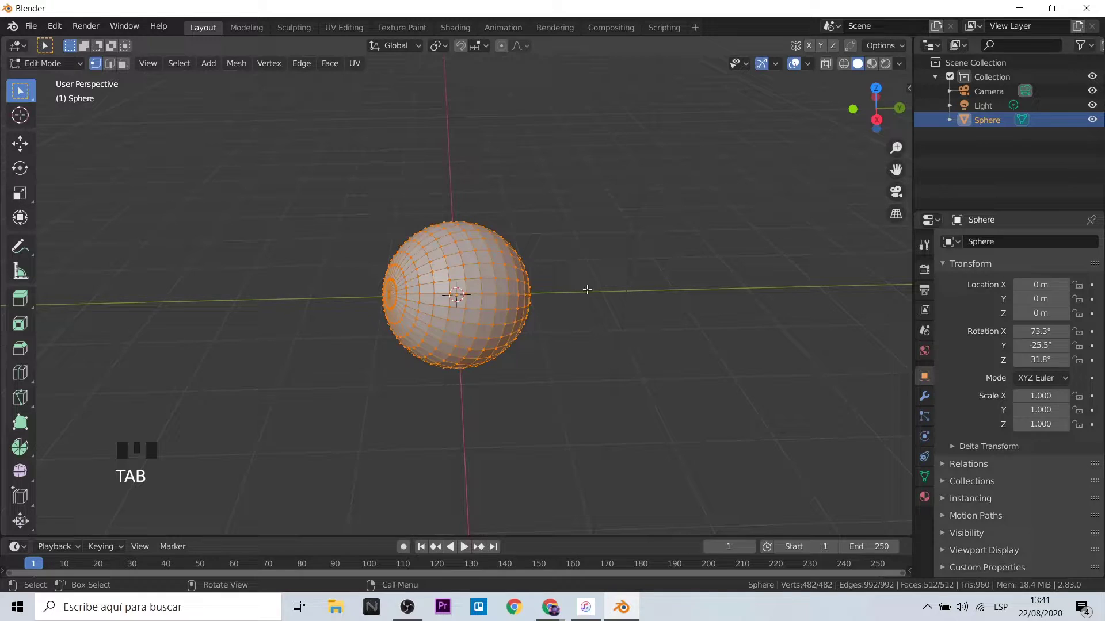
scroll("down", 3)
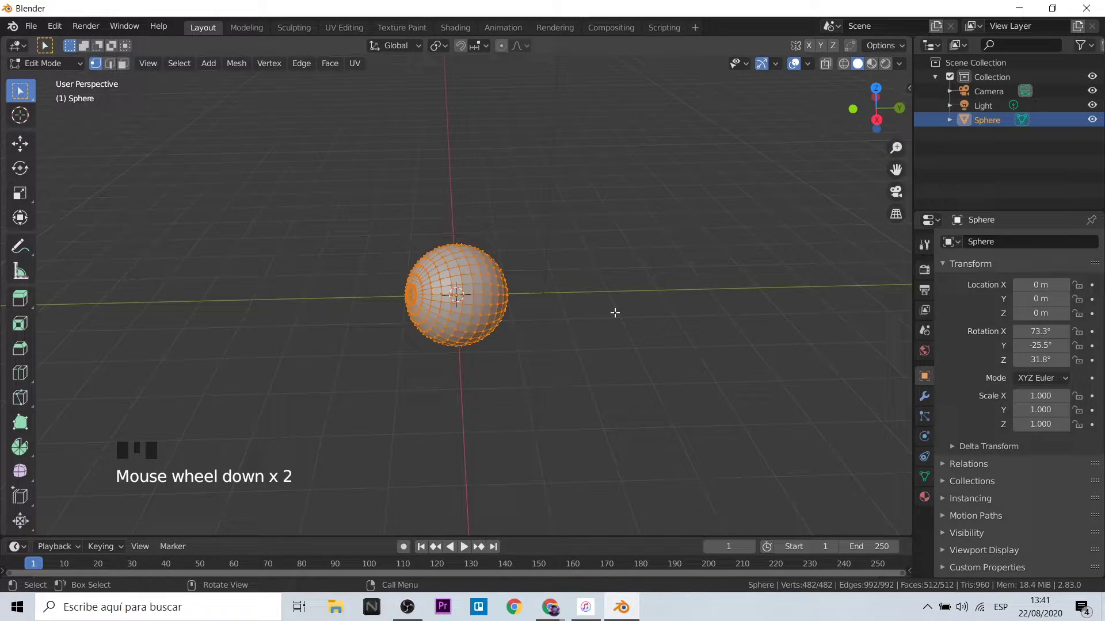
key("KP_1")
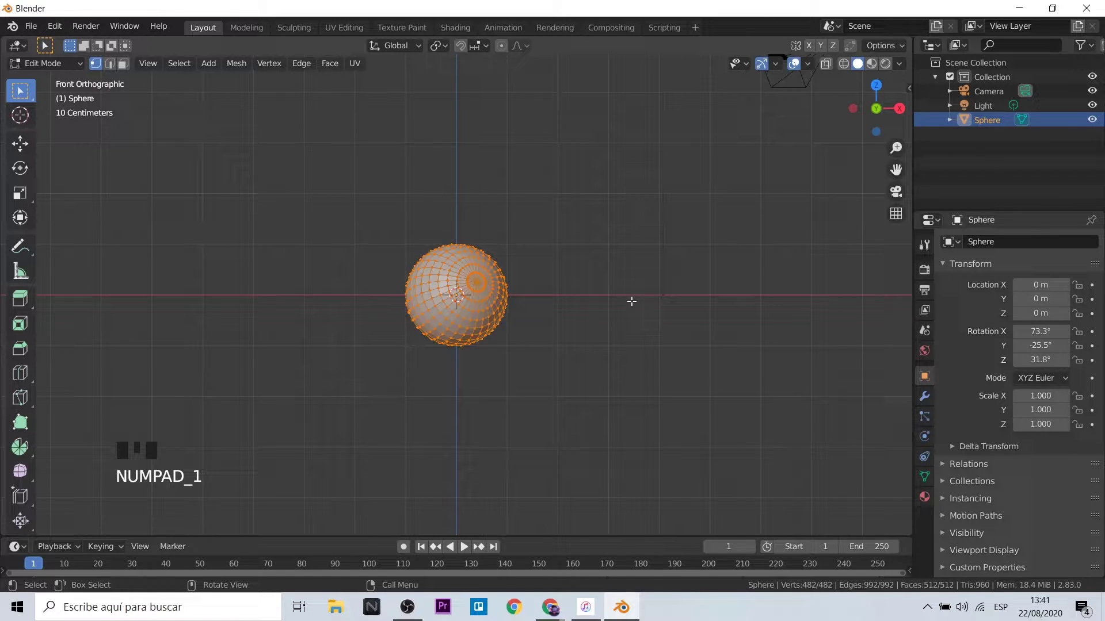
key("r")
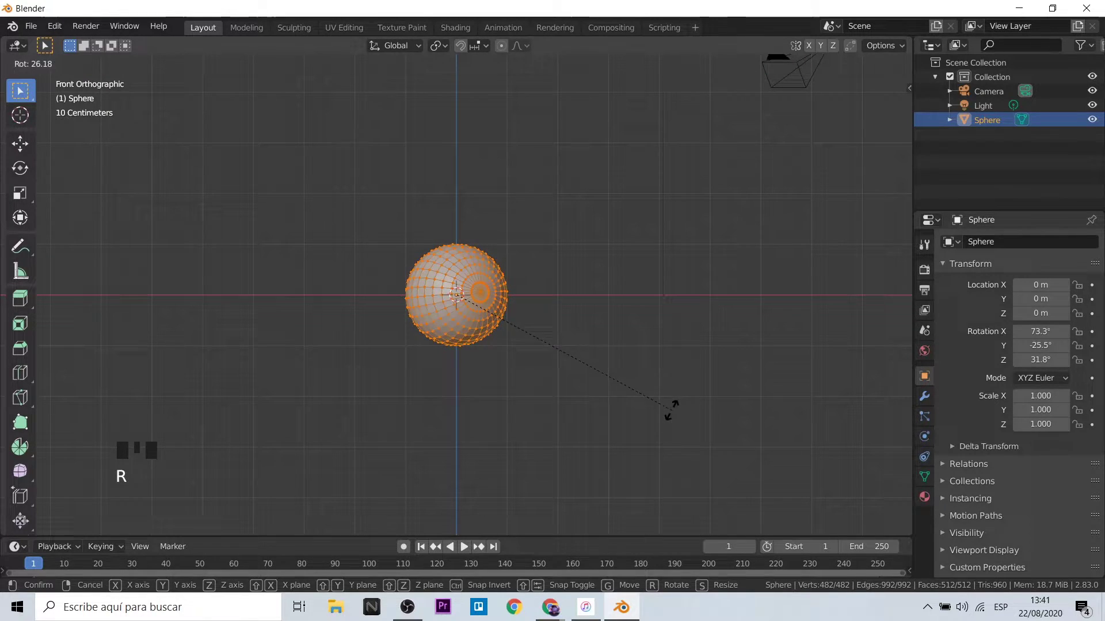
key("KP_2")
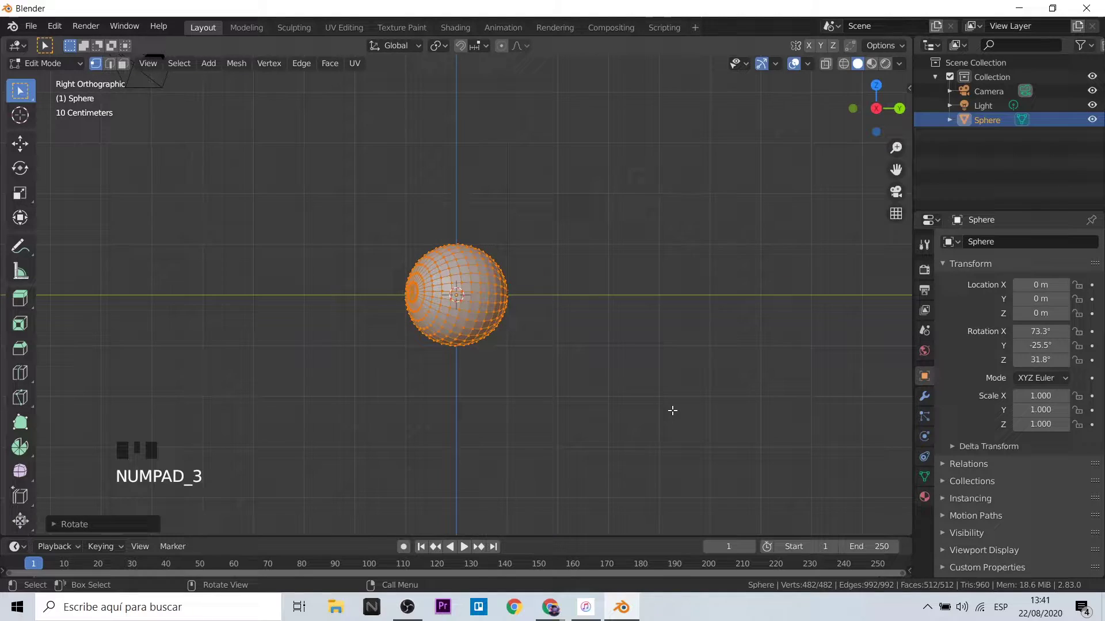
scroll("up", 3)
key("r")
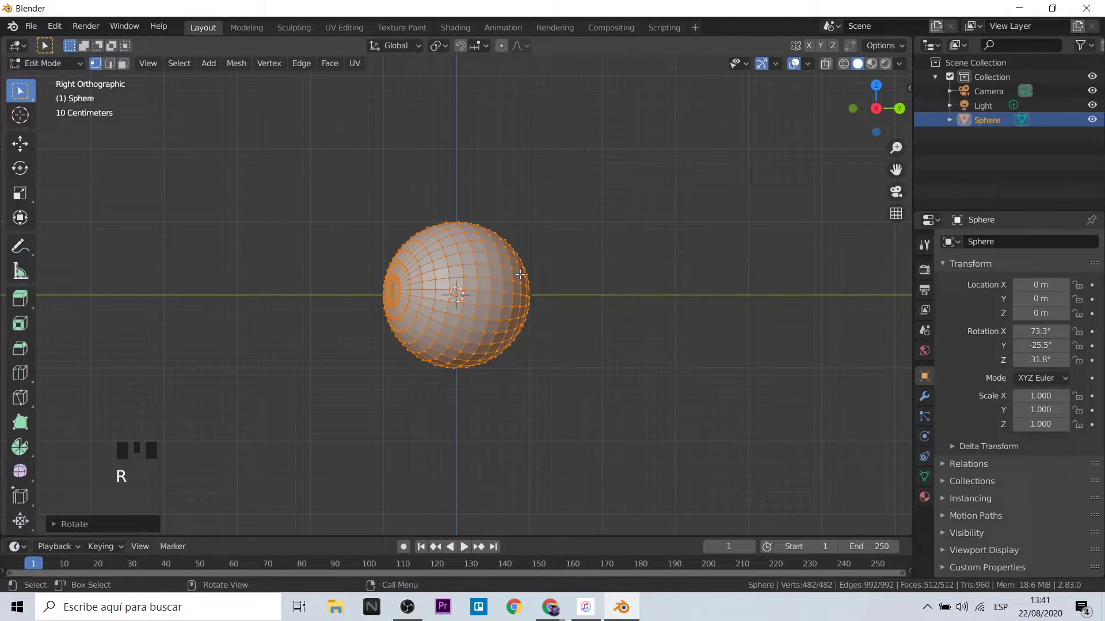
left_click(23, 170)
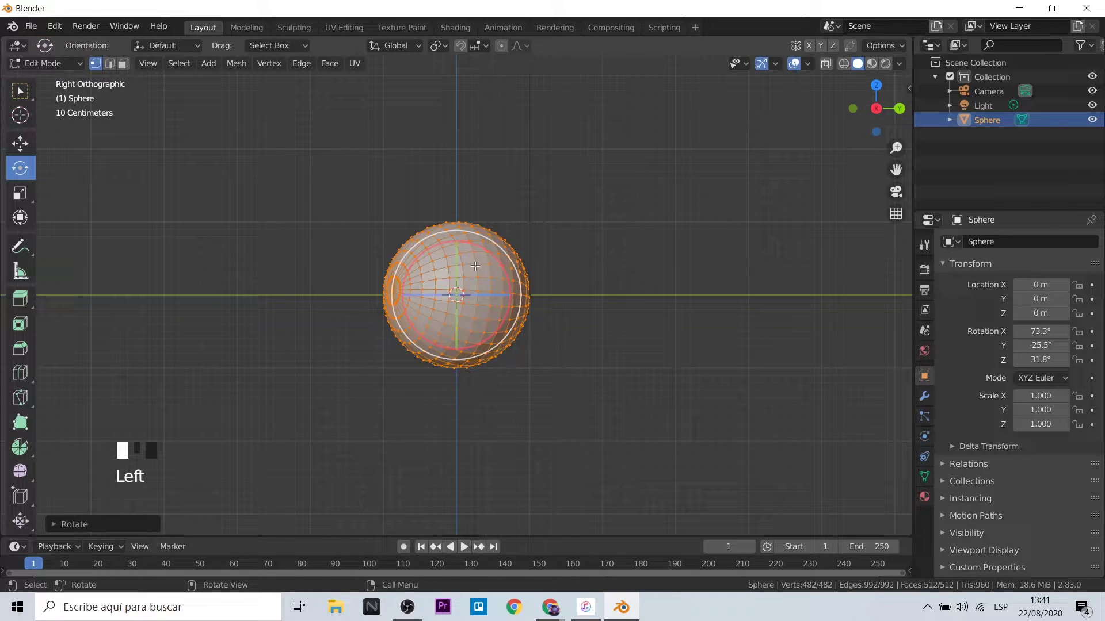
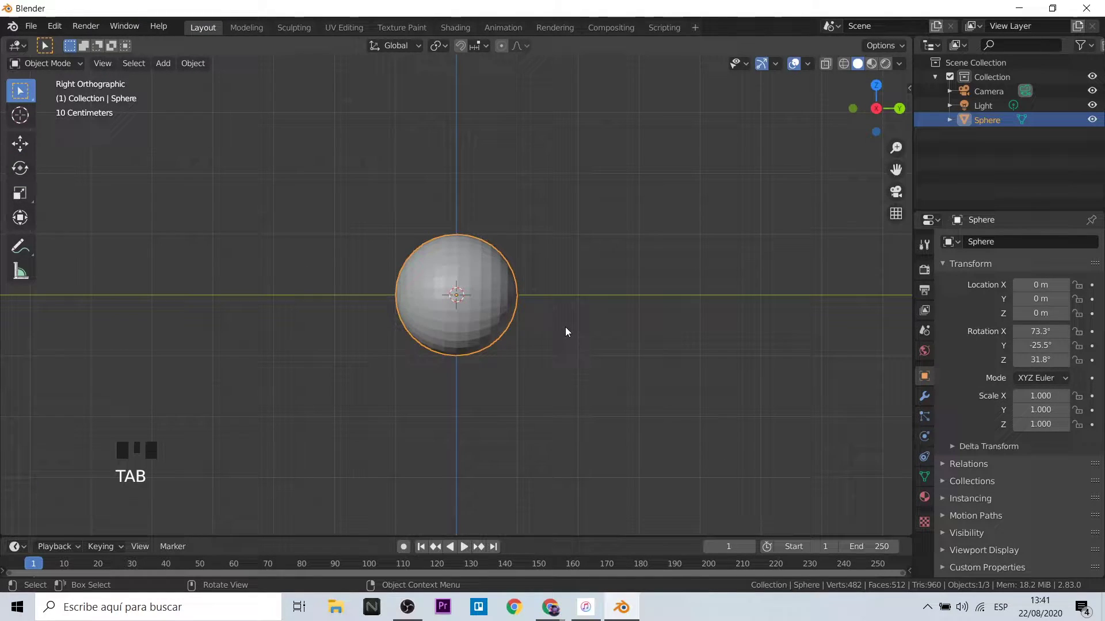
Step: Zoom in on the sphere with its pole facing the view, ready to edit its mesh
scroll("up", 3)
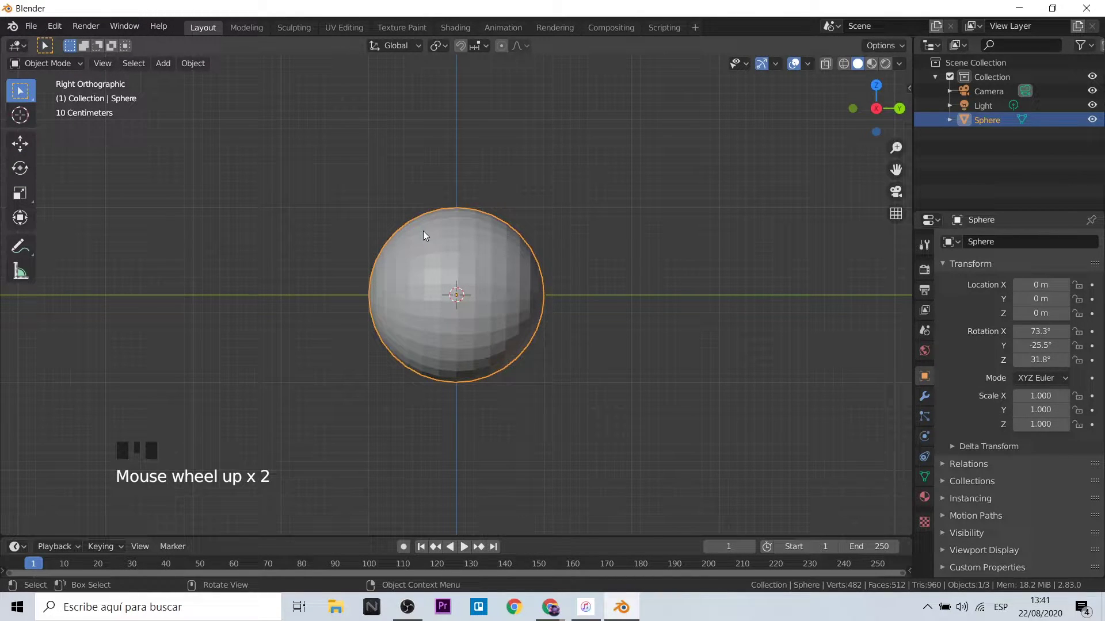
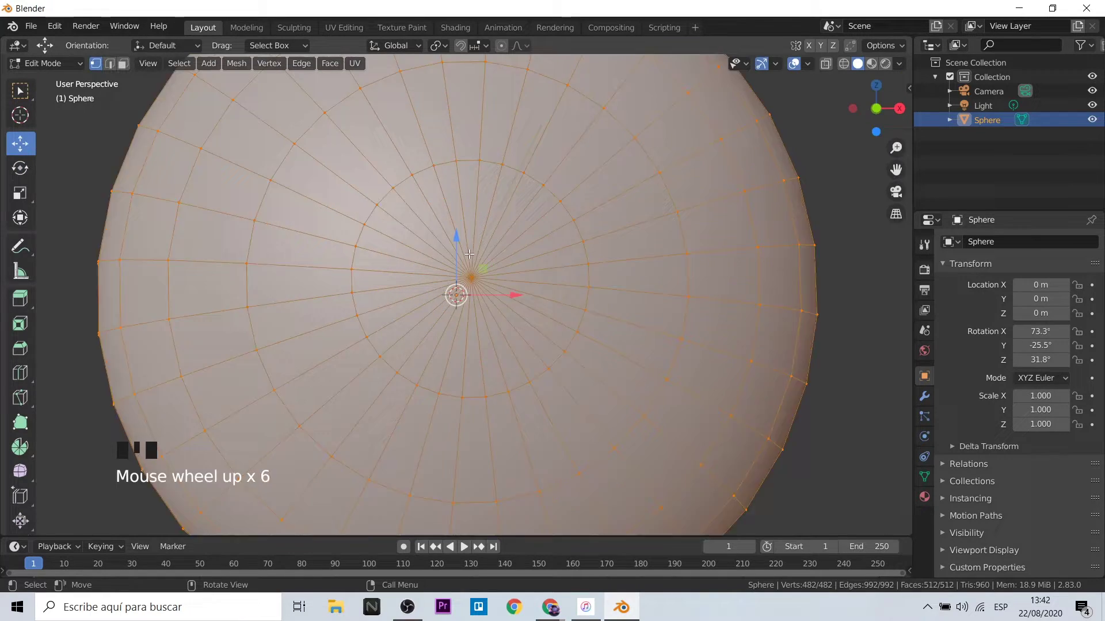
left_click(20, 91)
scroll("down", 3)
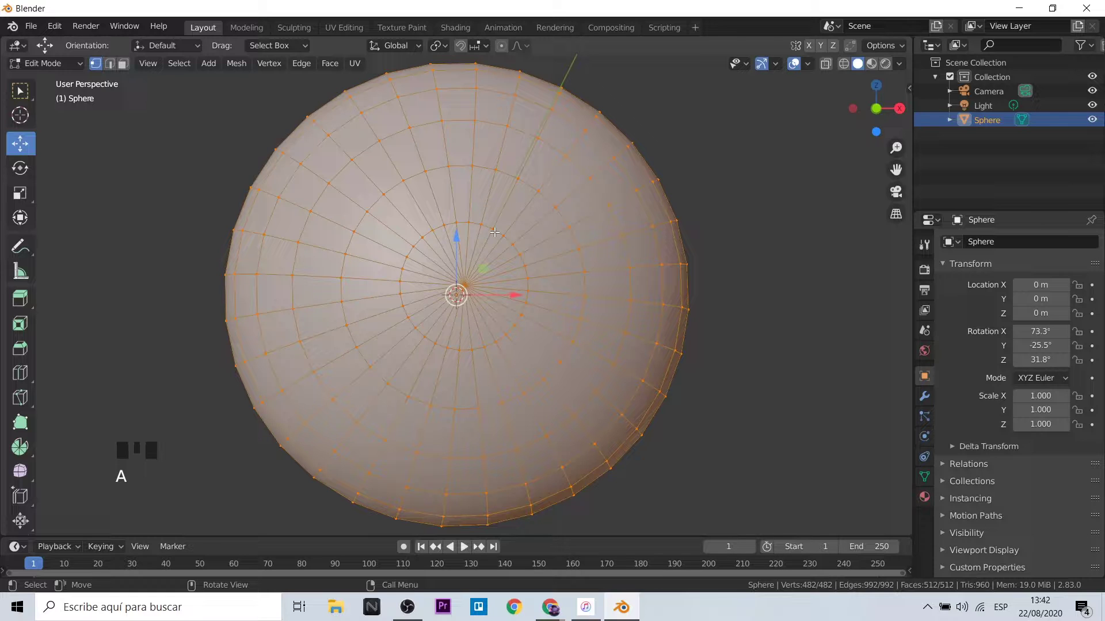
Step: Add a material named 'white' to the sphere and show it with Material Preview shading
left_click(921, 499)
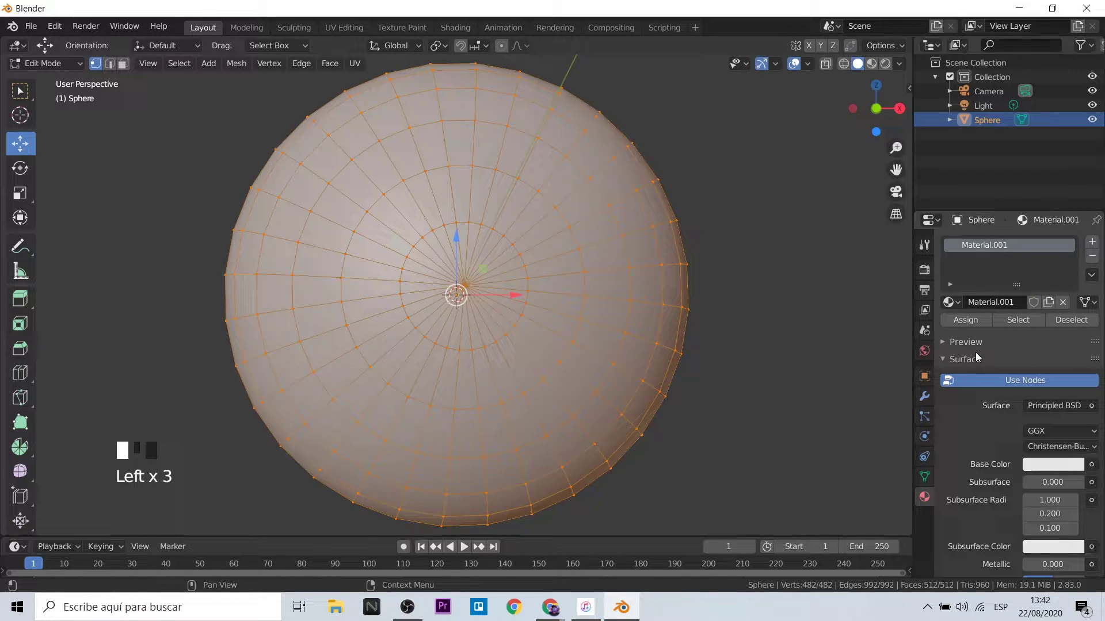
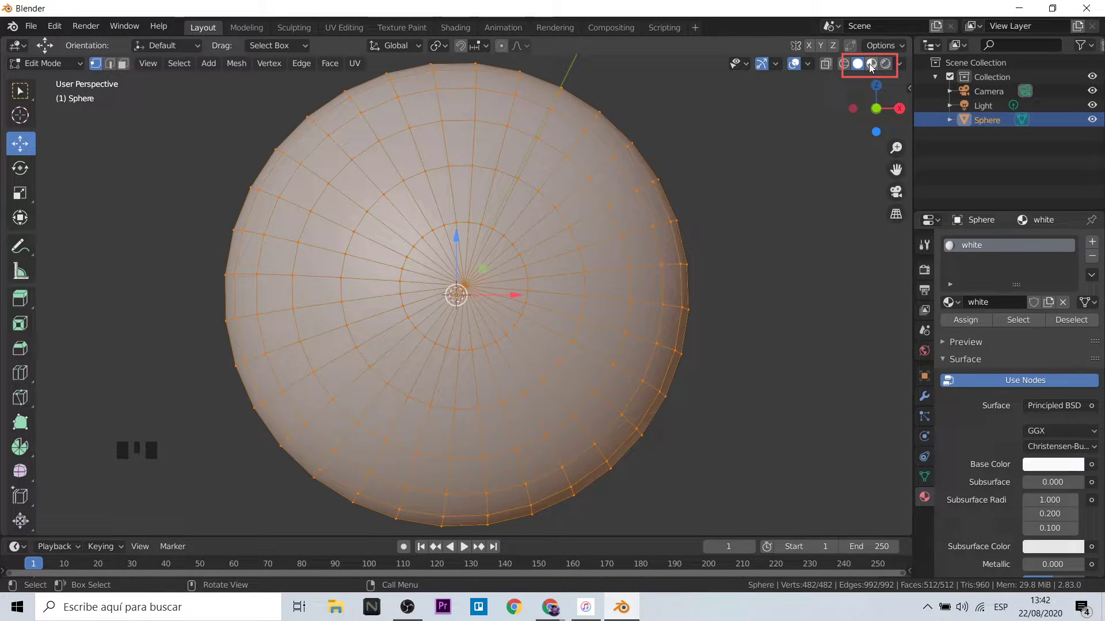
left_click(876, 64)
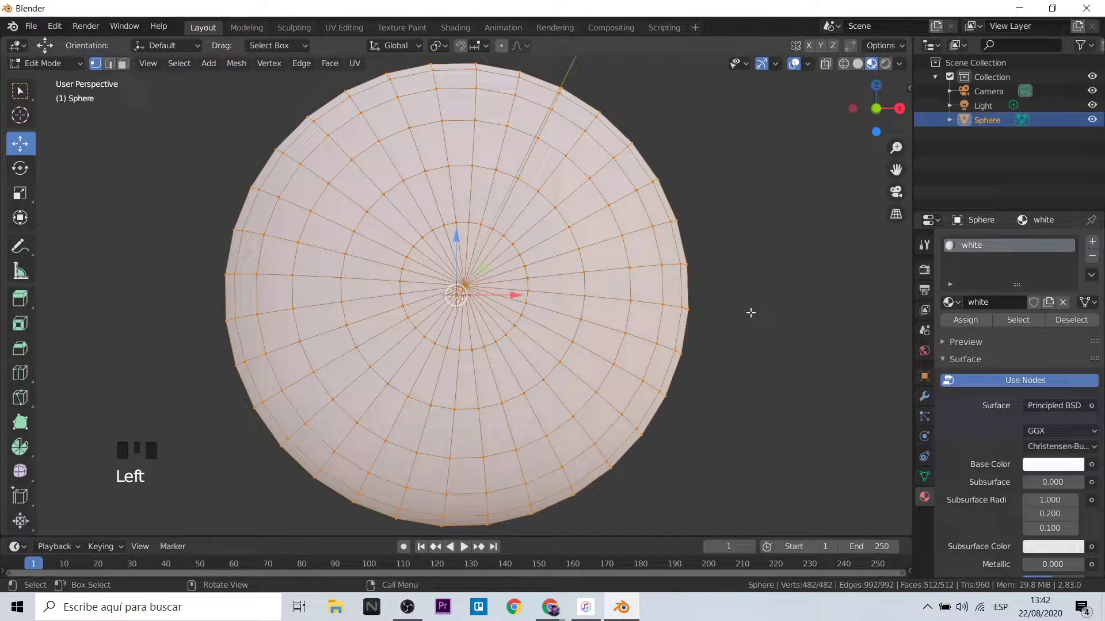
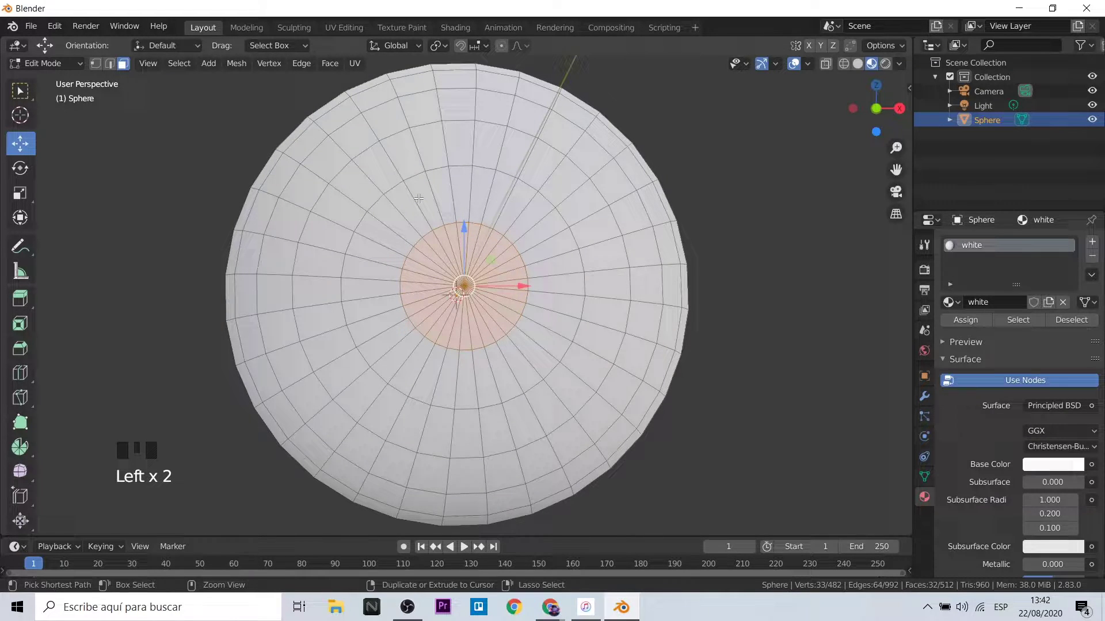
Step: Grow the pole face selection outward four rings to about 160 front faces
key("ctrl+KP_Add")
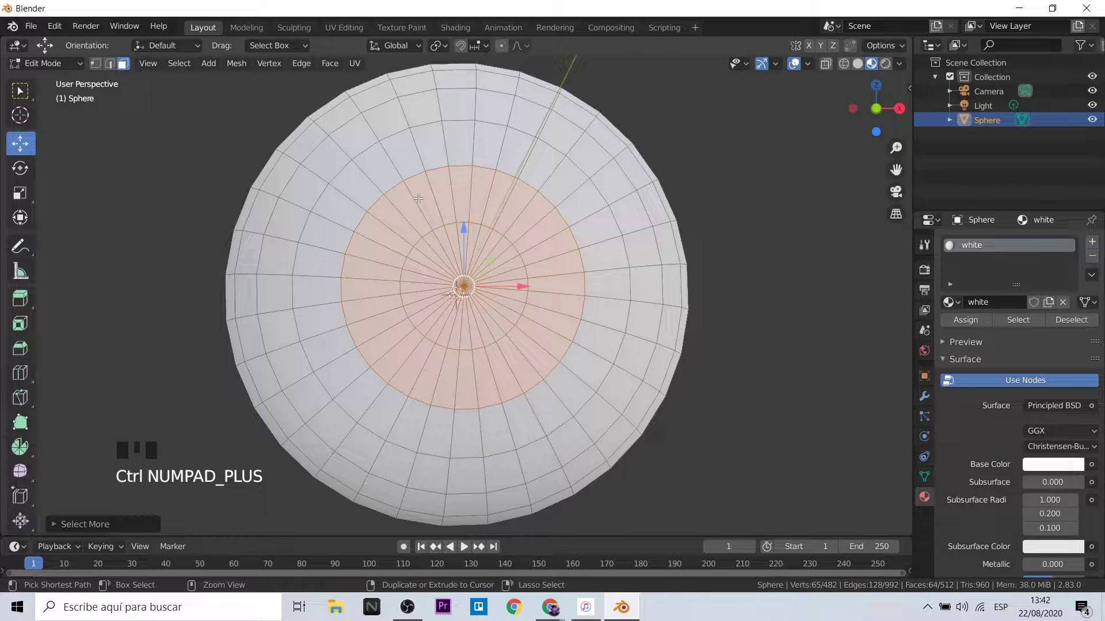
key("ctrl+KP_Add")
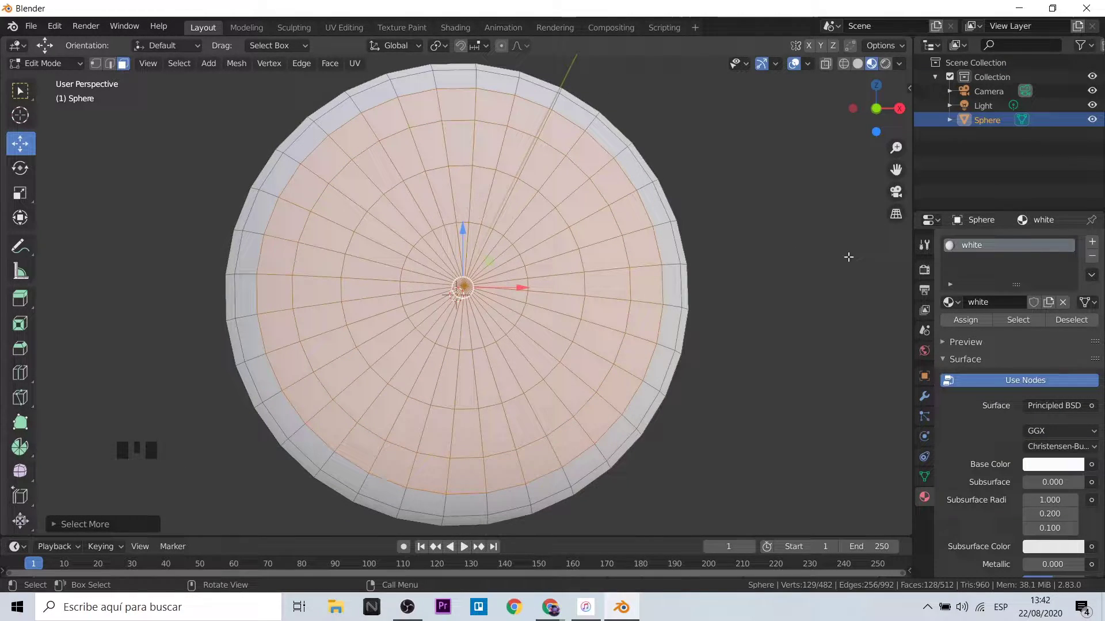
key("ctrl+KP_Add")
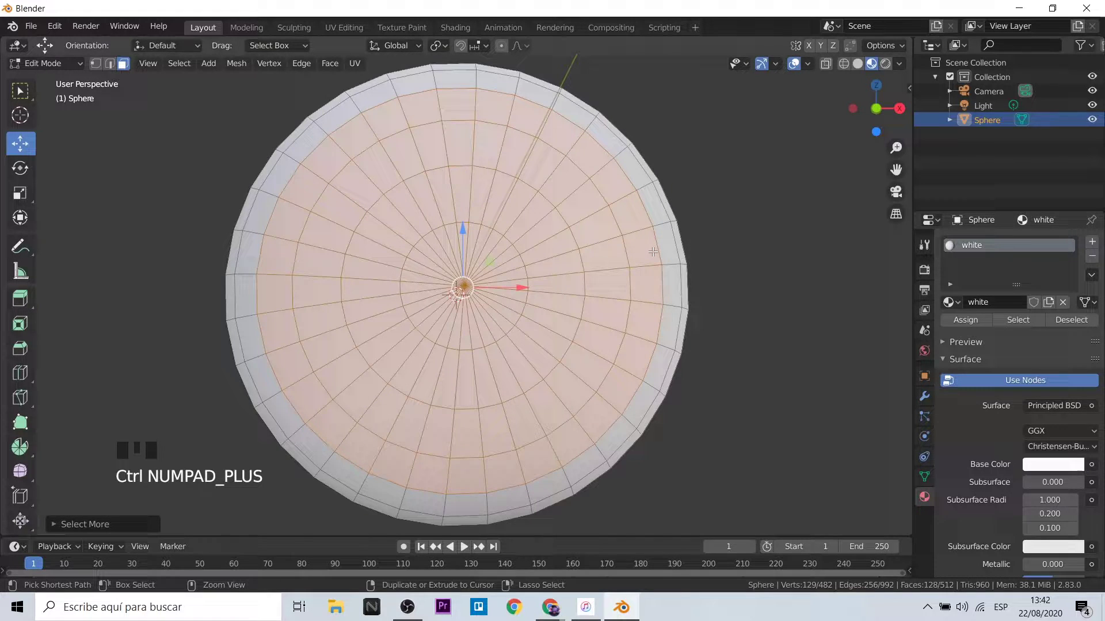
key("ctrl+KP_Add")
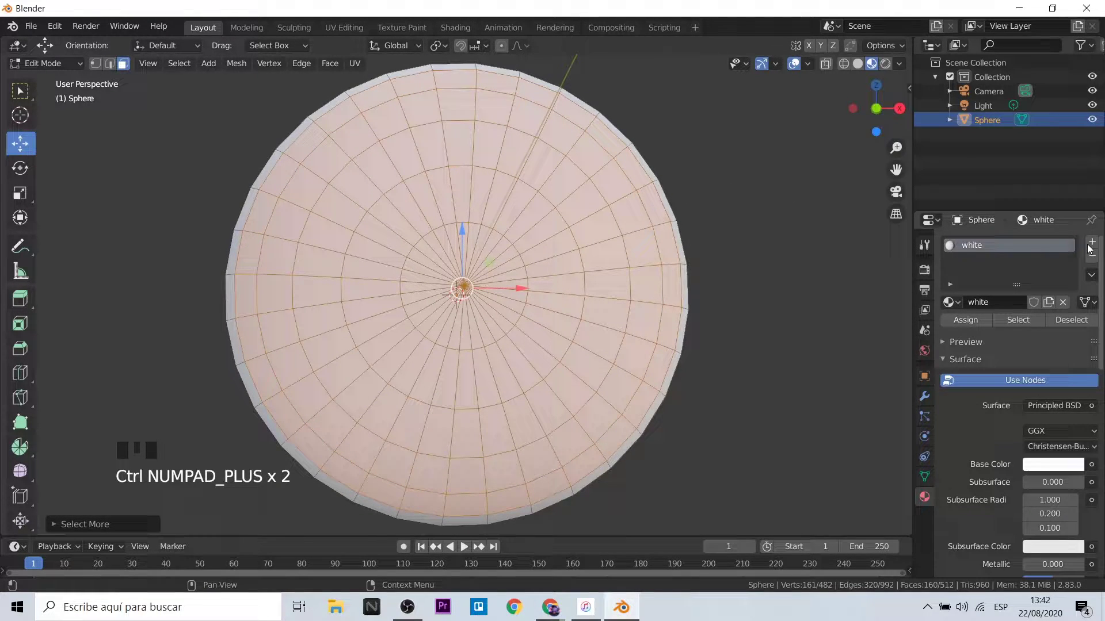
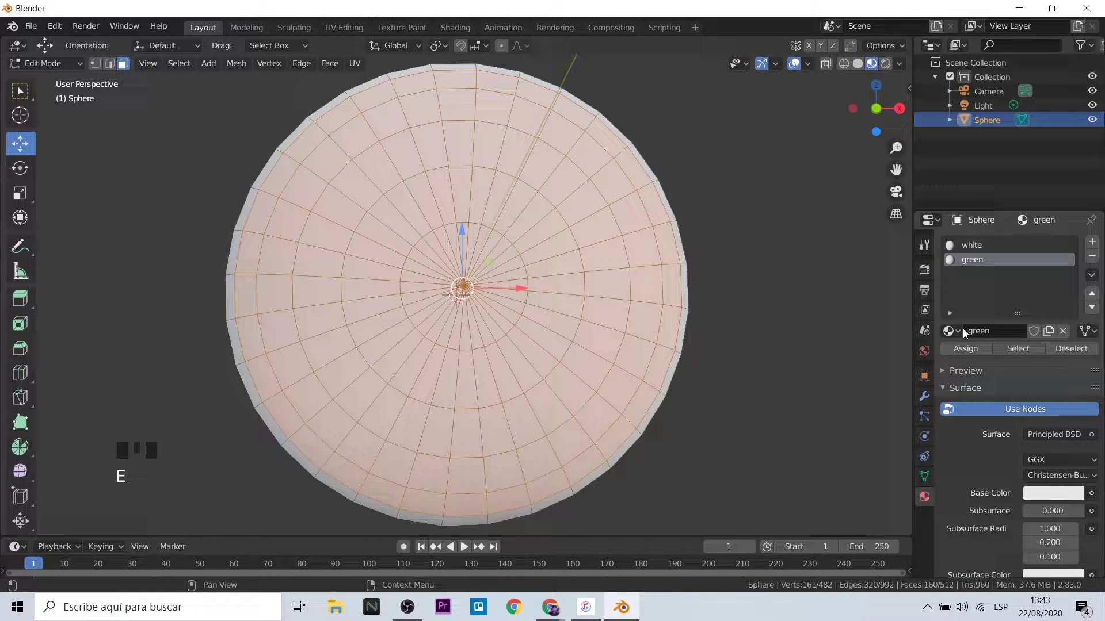
Step: Set the green material's Base Color to red, then grow a central face selection for the pupil
left_click_drag(972, 352, 1047, 499)
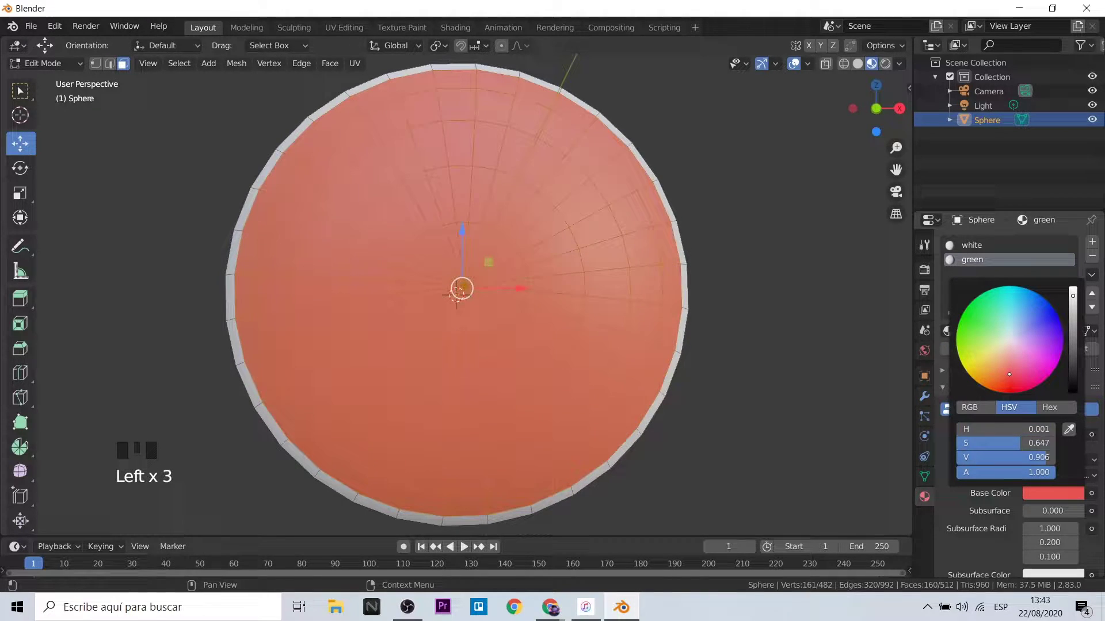
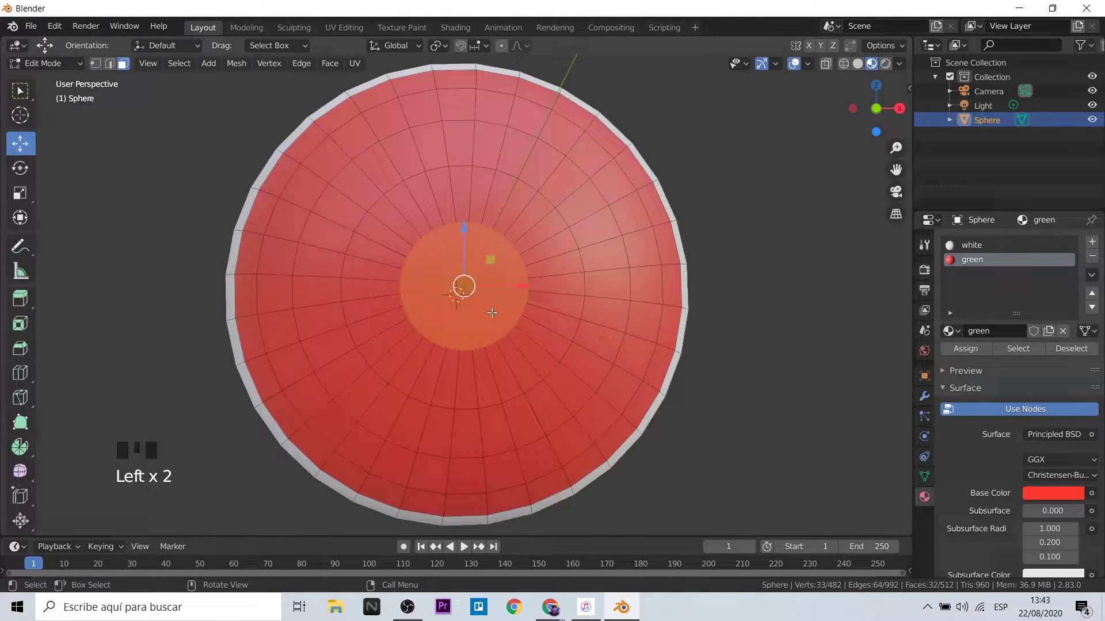
key("ctrl+KP_Add")
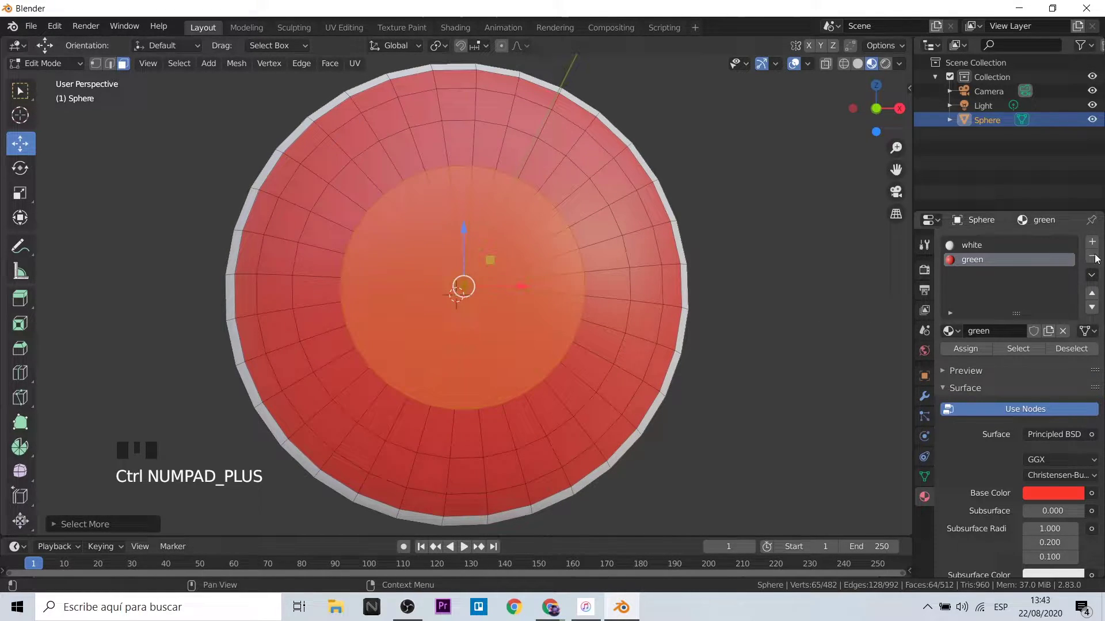
Step: Set the third material Material.001 on the 64 centre faces to a black base color
left_click_drag(1093, 248, 1050, 505)
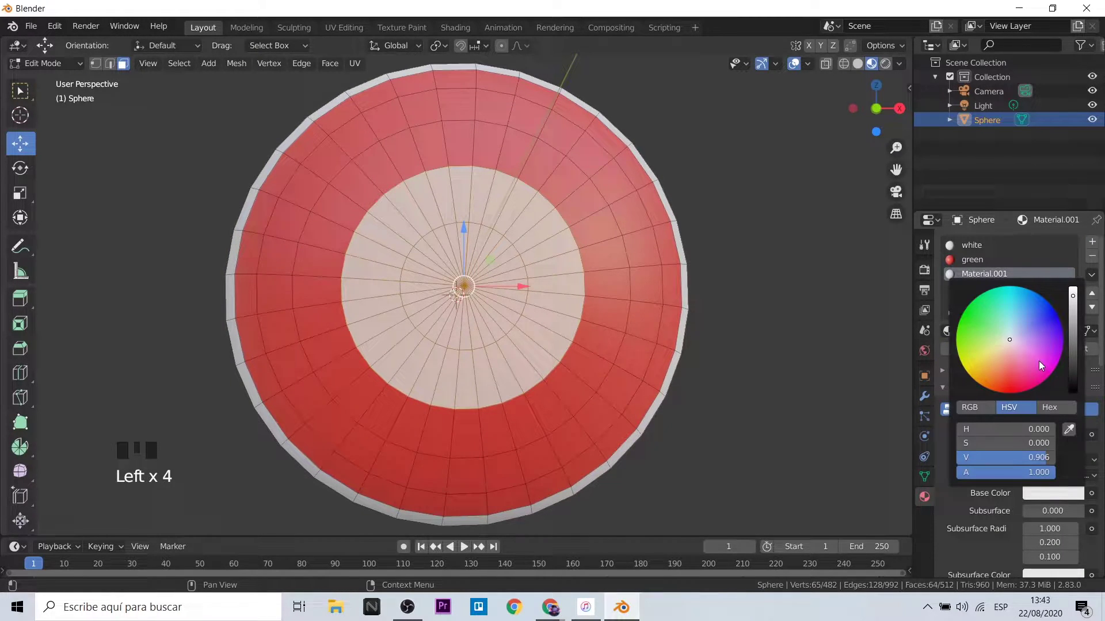
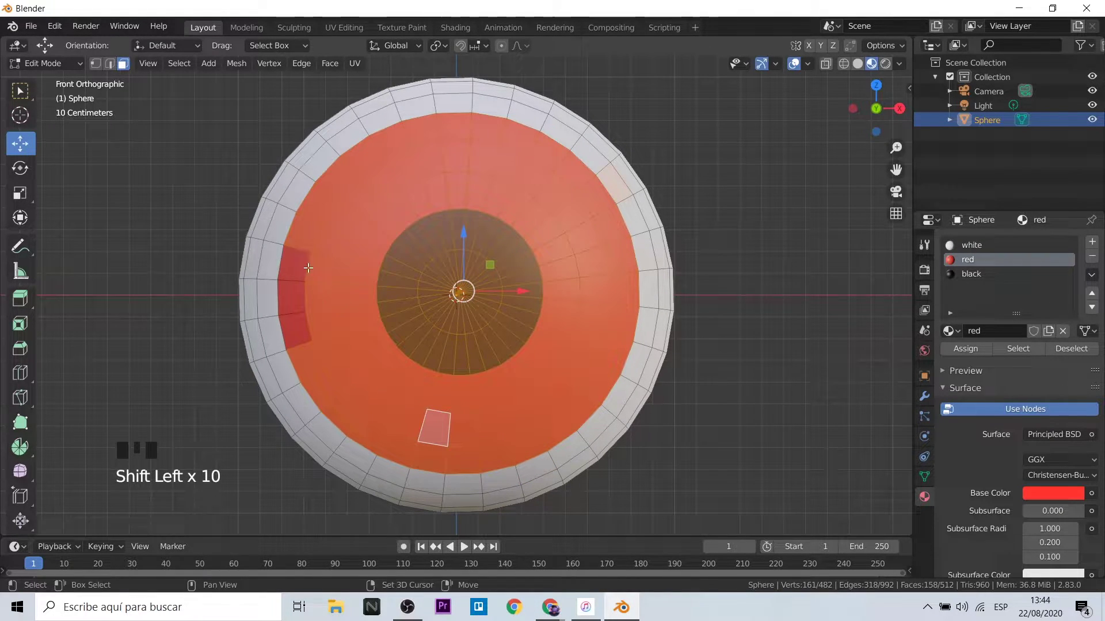
Step: Move the 64 black pupil faces back into the eyeball so they sit flush
scroll("down", 3)
left_click_drag(20, 92, 14, 154)
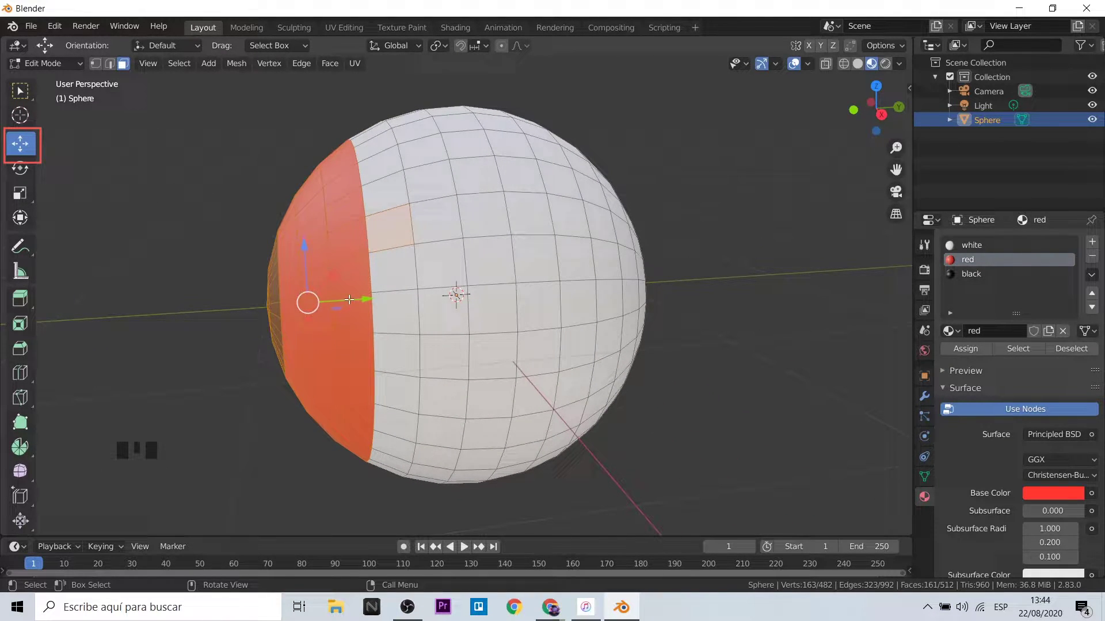
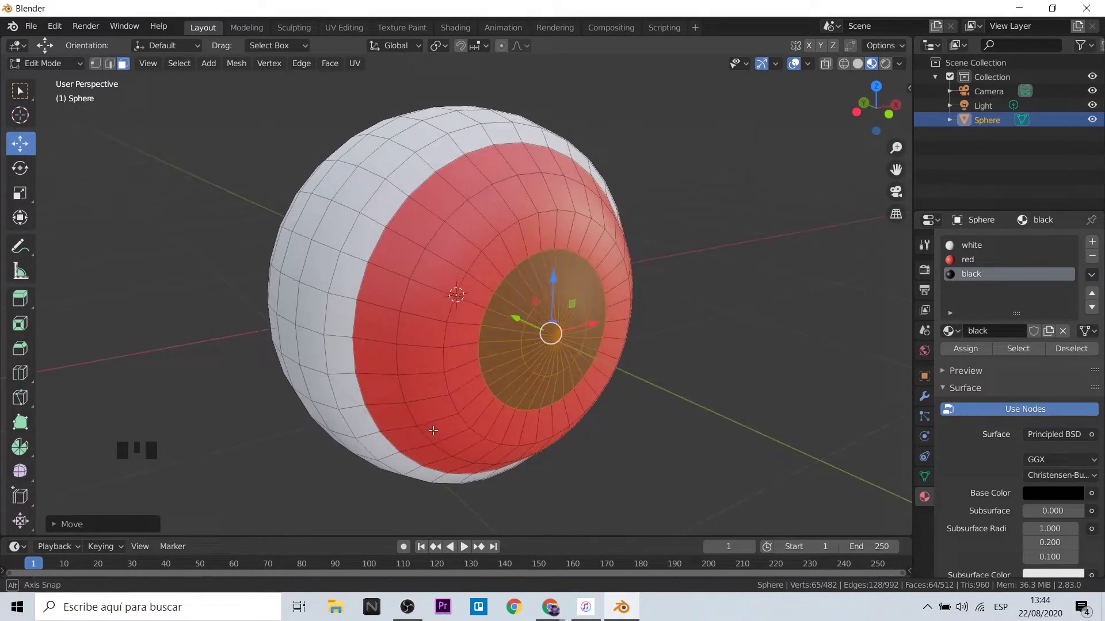
scroll("down", 3)
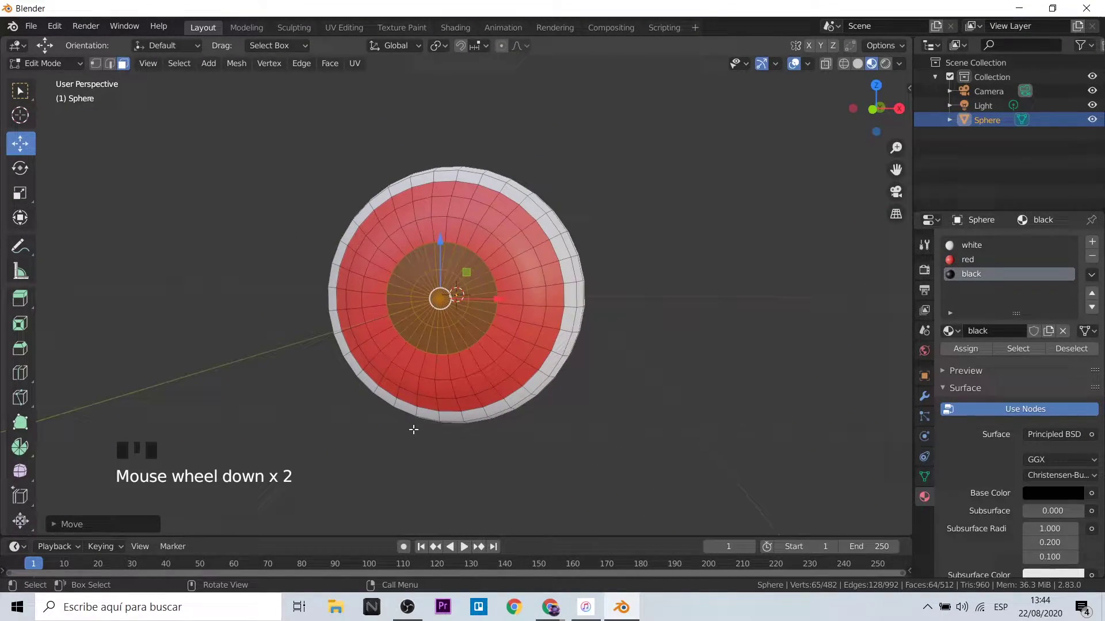
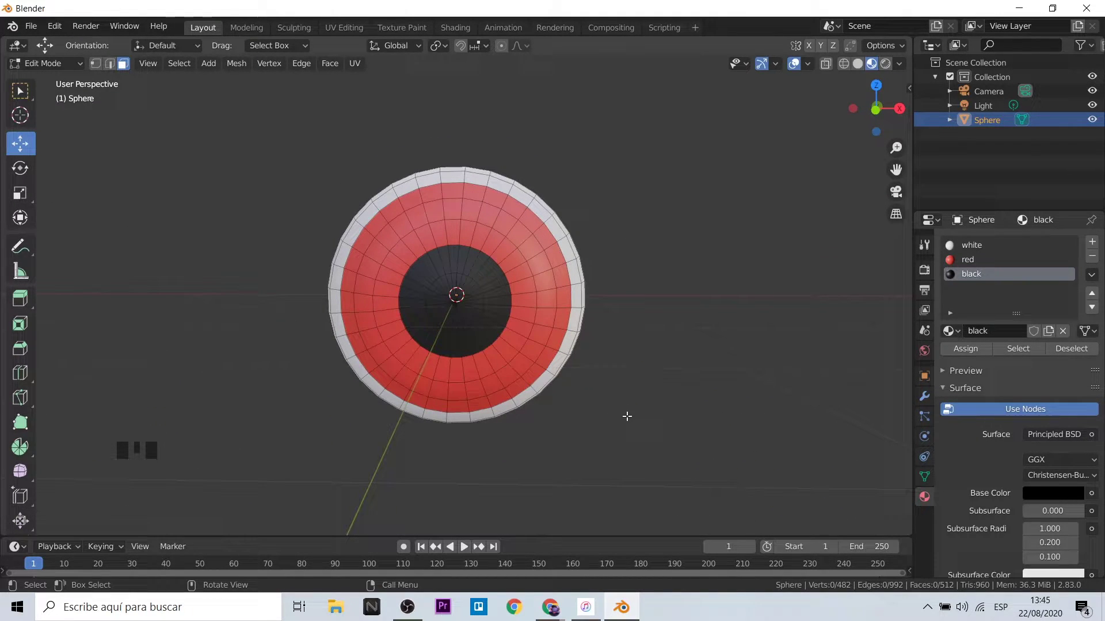
Step: In Object Mode, use the Spark AR Toolkit panel to centre the pivot and export the mesh as eyes.glb
key("Tab")
key("n")
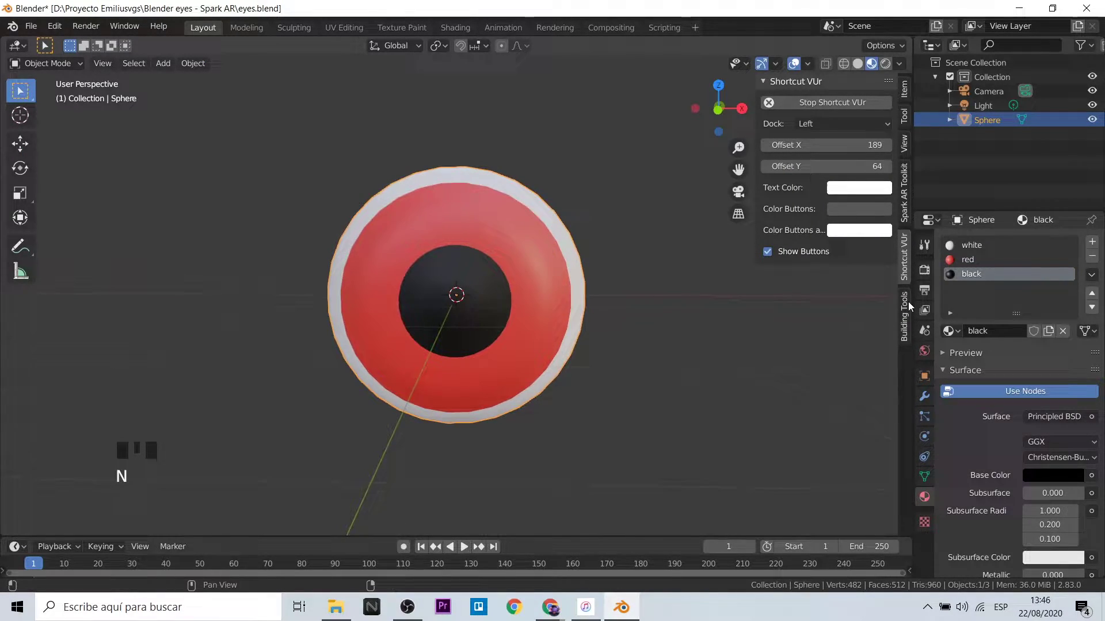
left_click(910, 195)
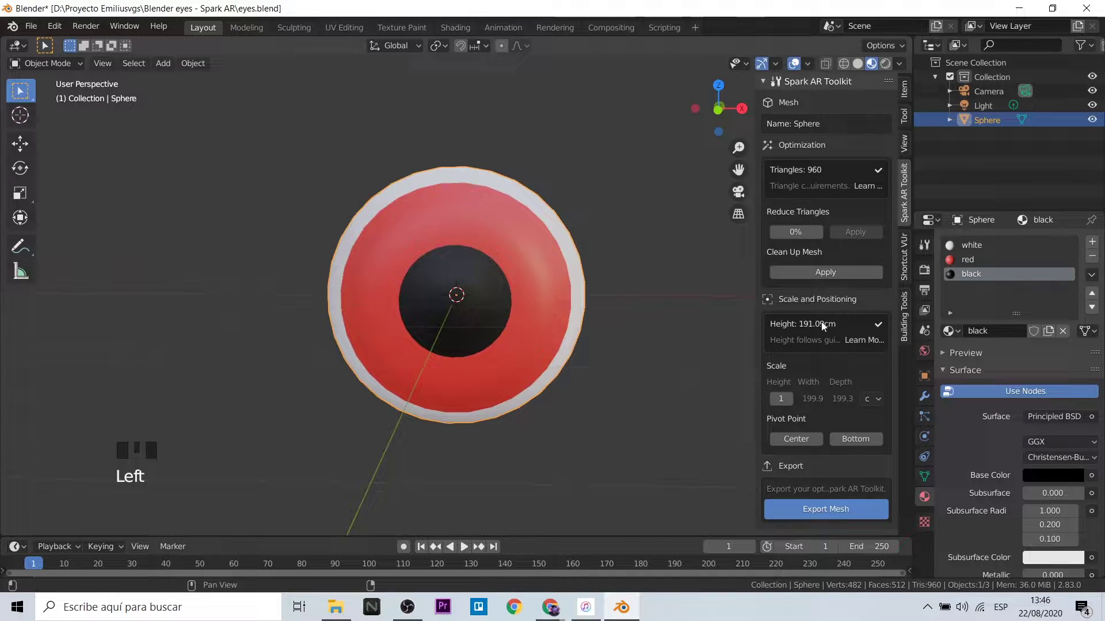
scroll("down", 3)
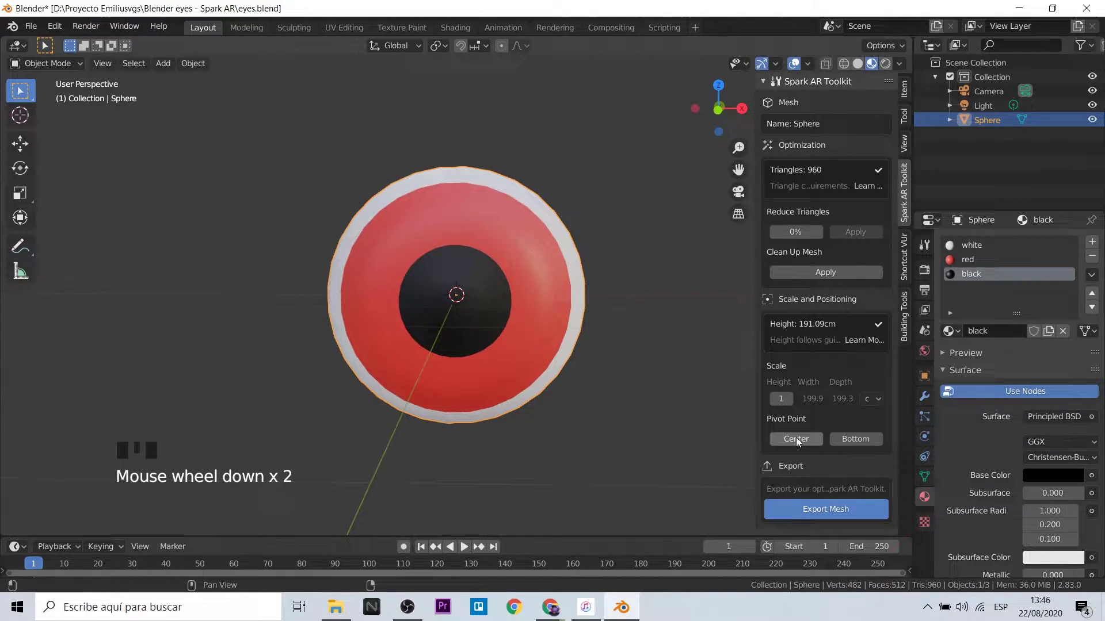
left_click_drag(800, 442, 822, 506)
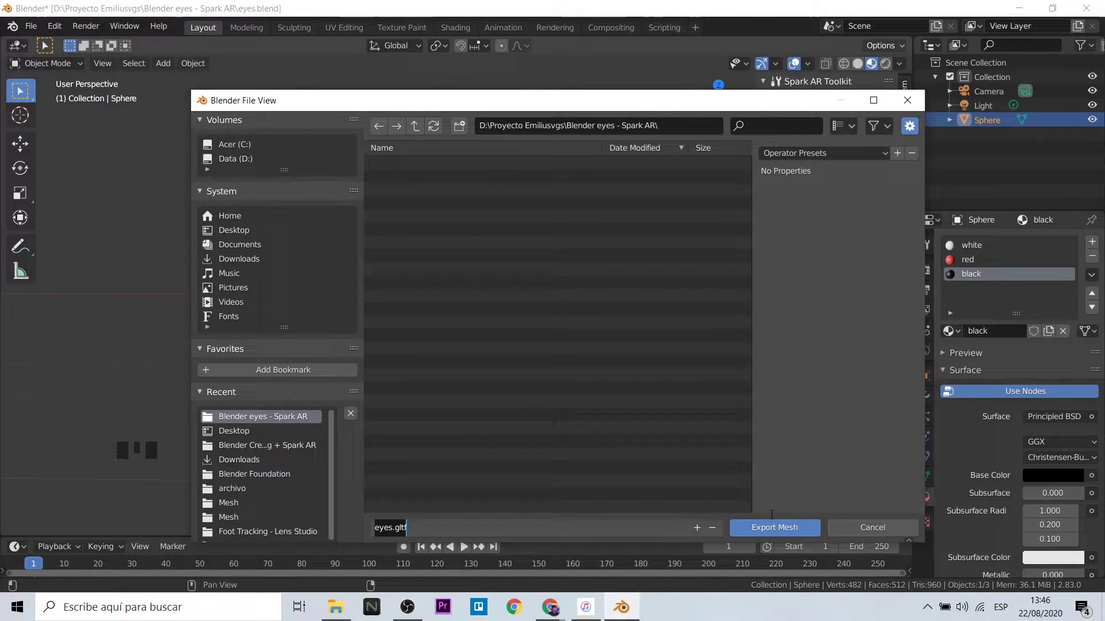